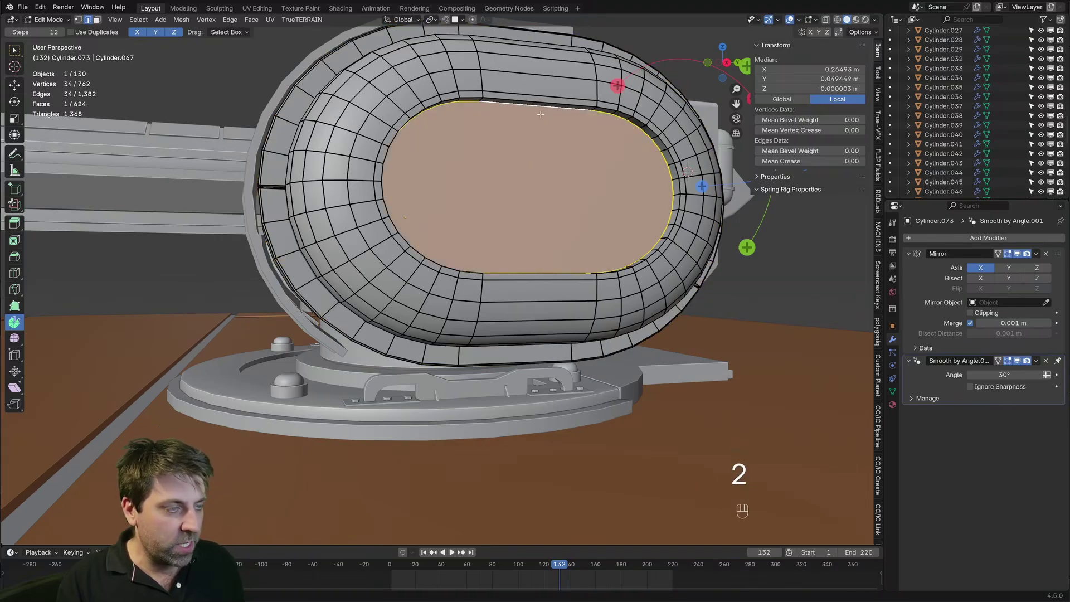
# Step: Attempt to rip the inner oval face with V, which Blender refuses, then switch to edge select
pyautogui.press('v')
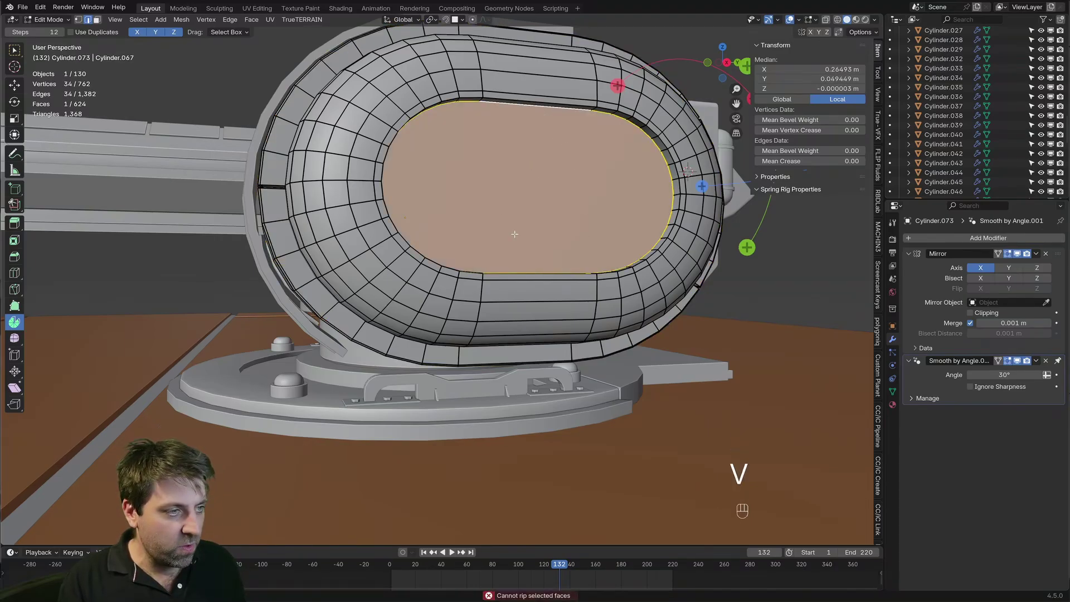
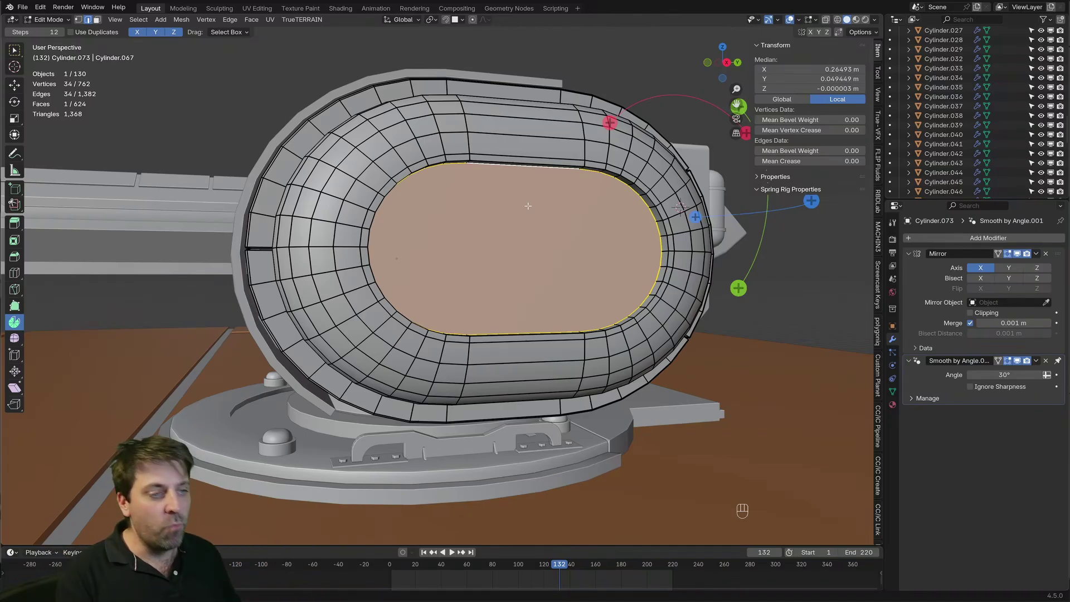
pyautogui.press('2')
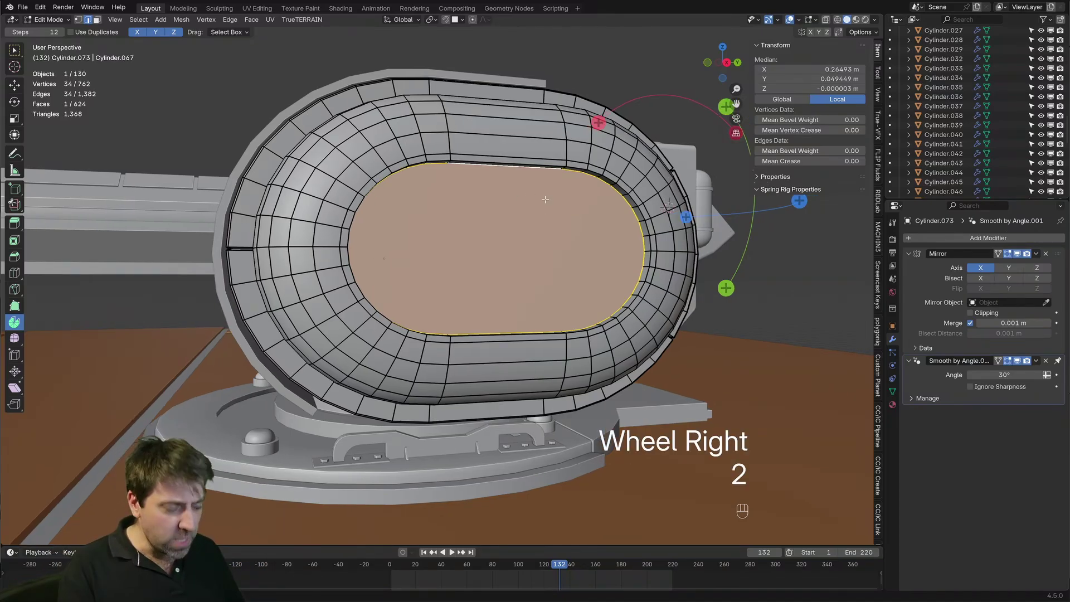
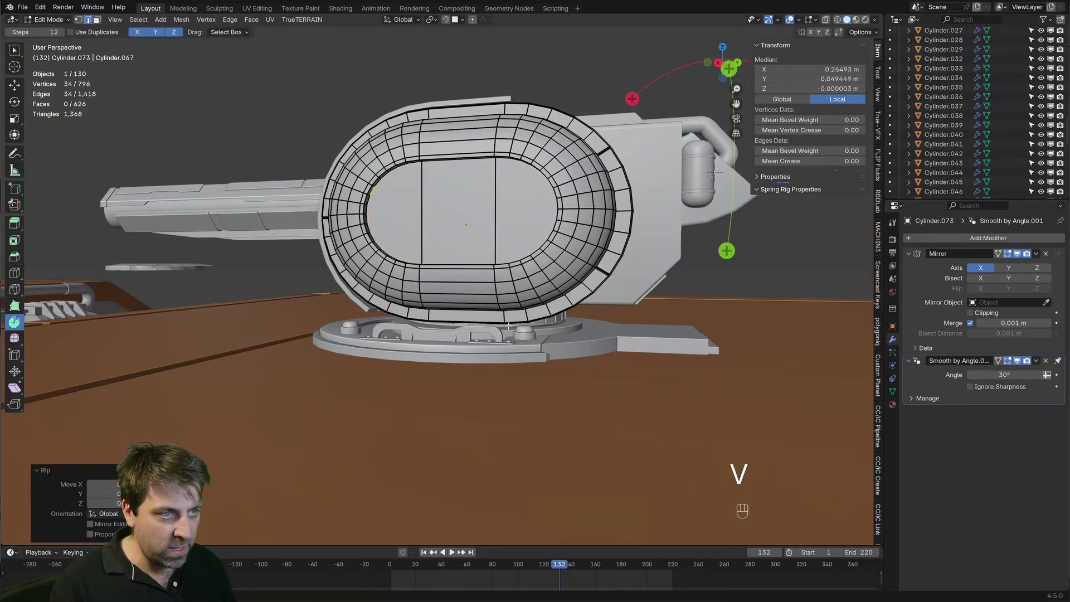
# Step: Select all faces linked to the inner panel with Ctrl+L
pyautogui.press('ctrl+l')
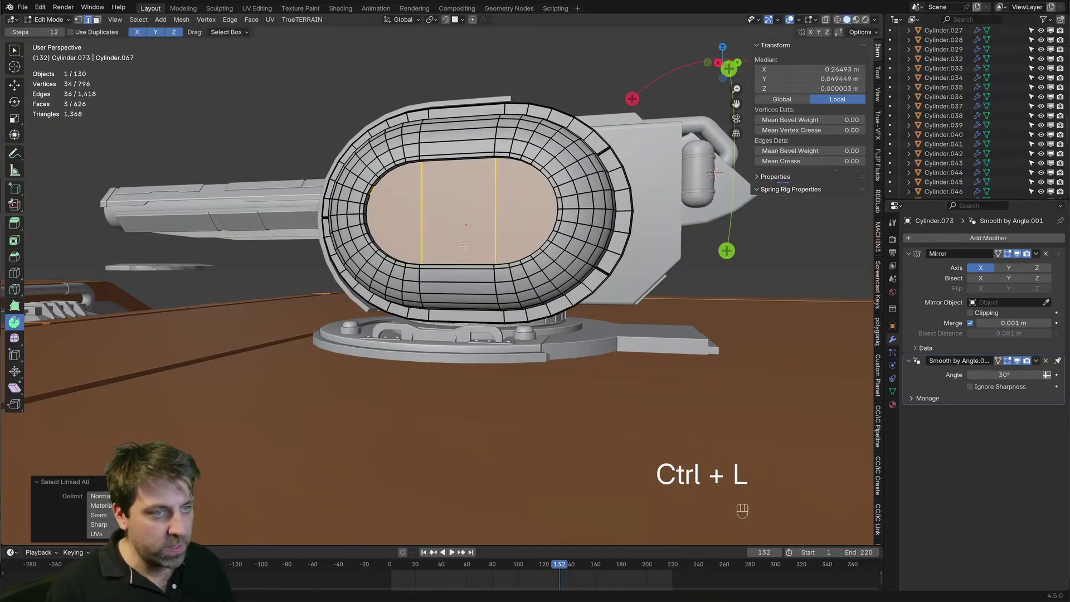
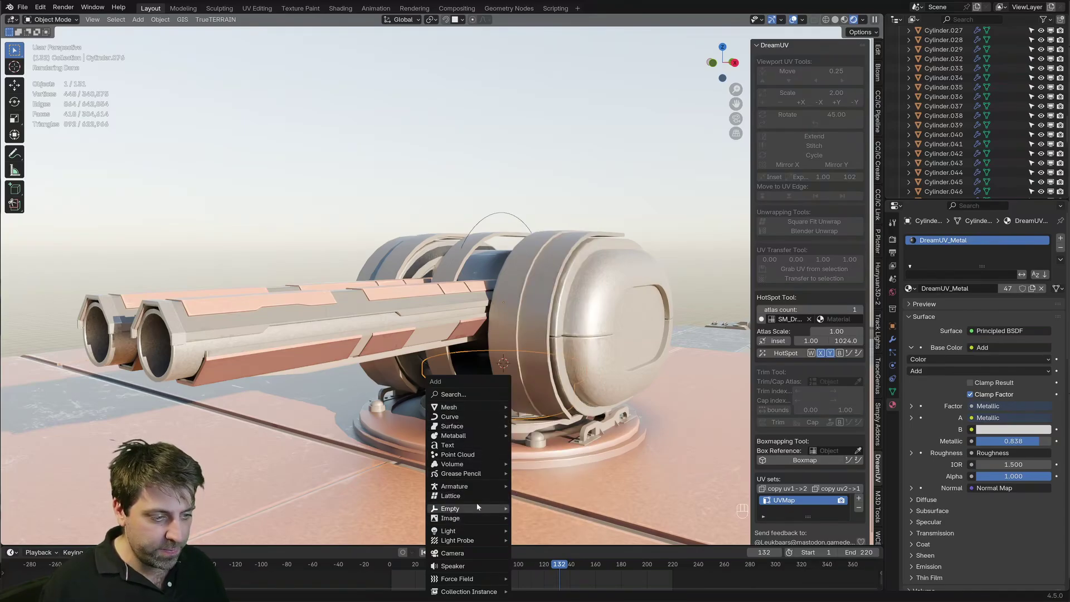
# Step: Rotate the new empty 90 degrees about the X axis
pyautogui.press('r')
pyautogui.press('x')
pyautogui.press('KP_9')
pyautogui.press('KP_0')
pyautogui.press('KP_Enter')
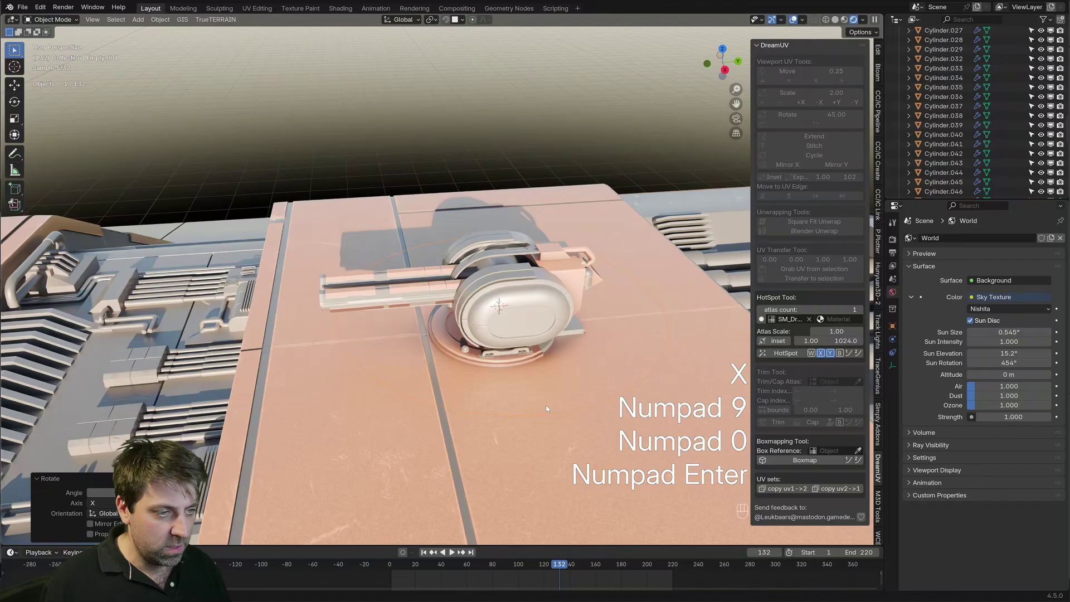
# Step: Resize the empty and apply its rotation and scale, then undo once
pyautogui.press('s')
pyautogui.press('ctrl+a')
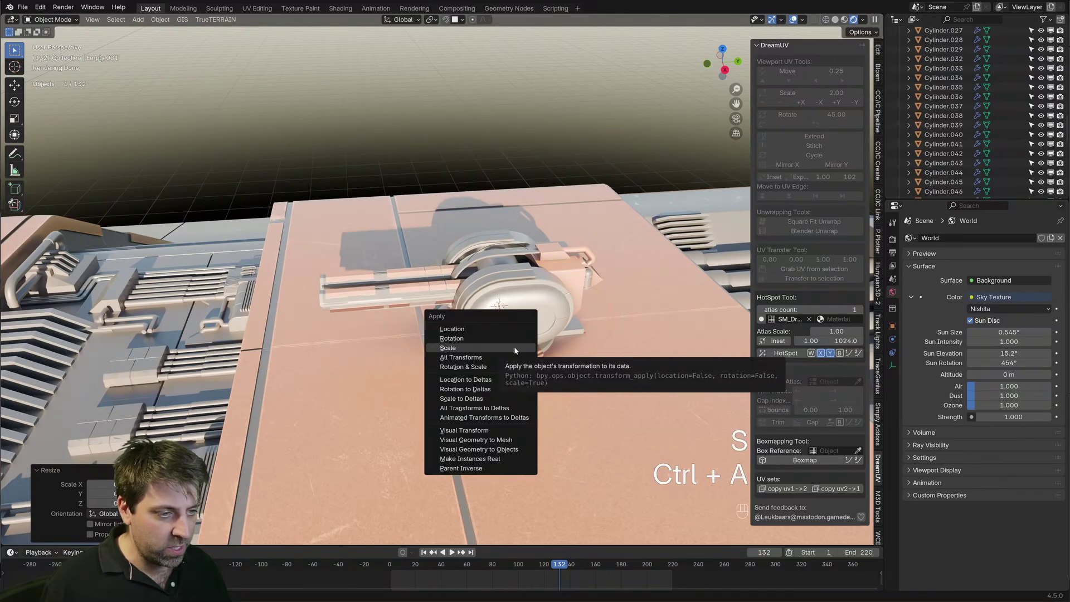
pyautogui.press('ctrl+a')
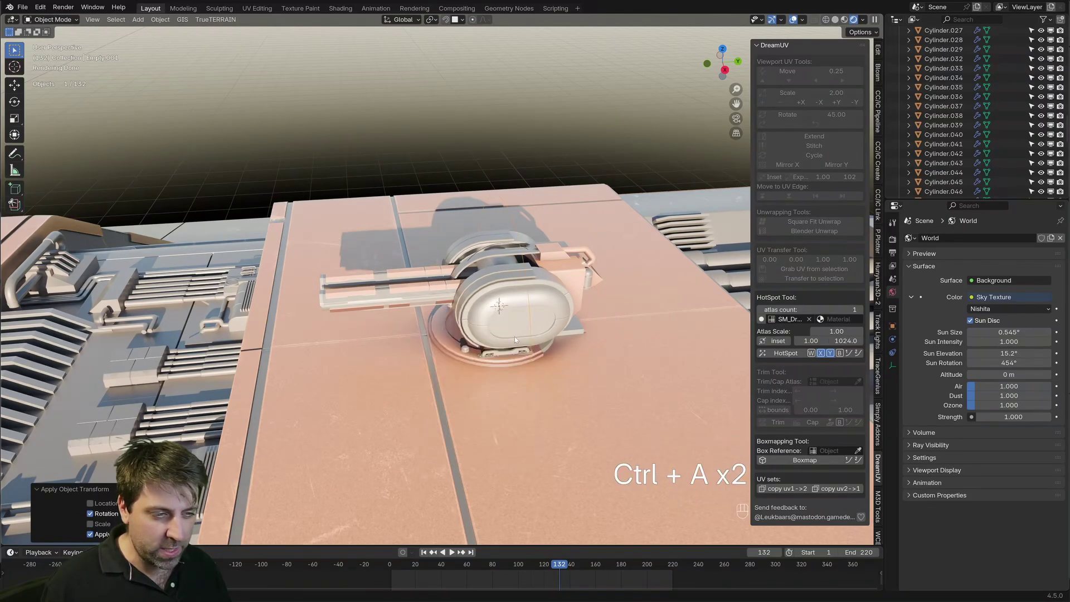
pyautogui.press('ctrl+z')
# Step: Parent Empty to Empty.001 via Ctrl+P > Object and test-rotate it about Z
pyautogui.click(543, 363)
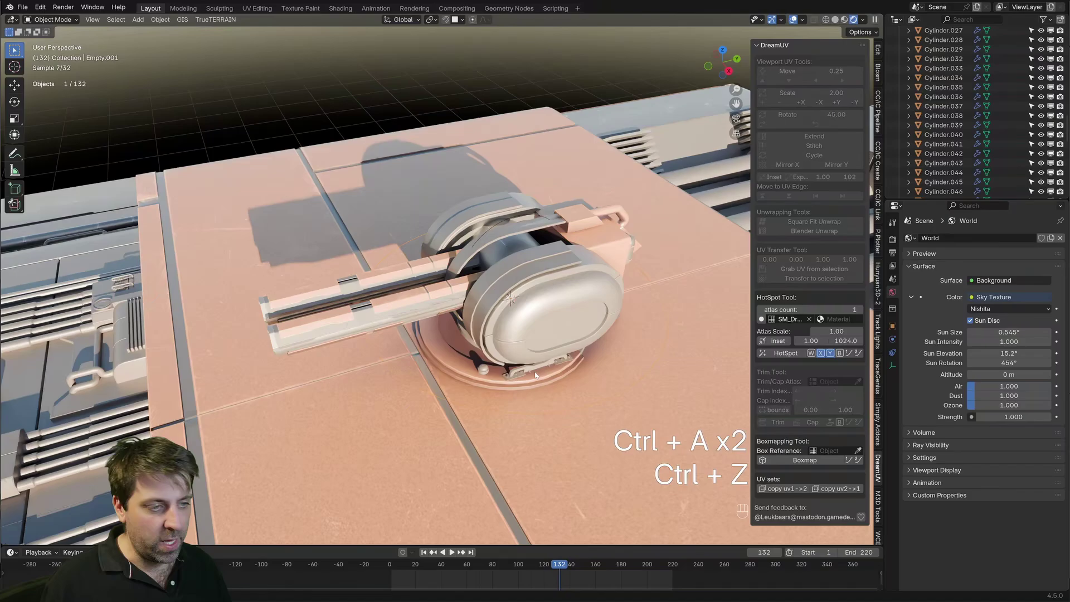
pyautogui.click(479, 319)
pyautogui.click(381, 396)
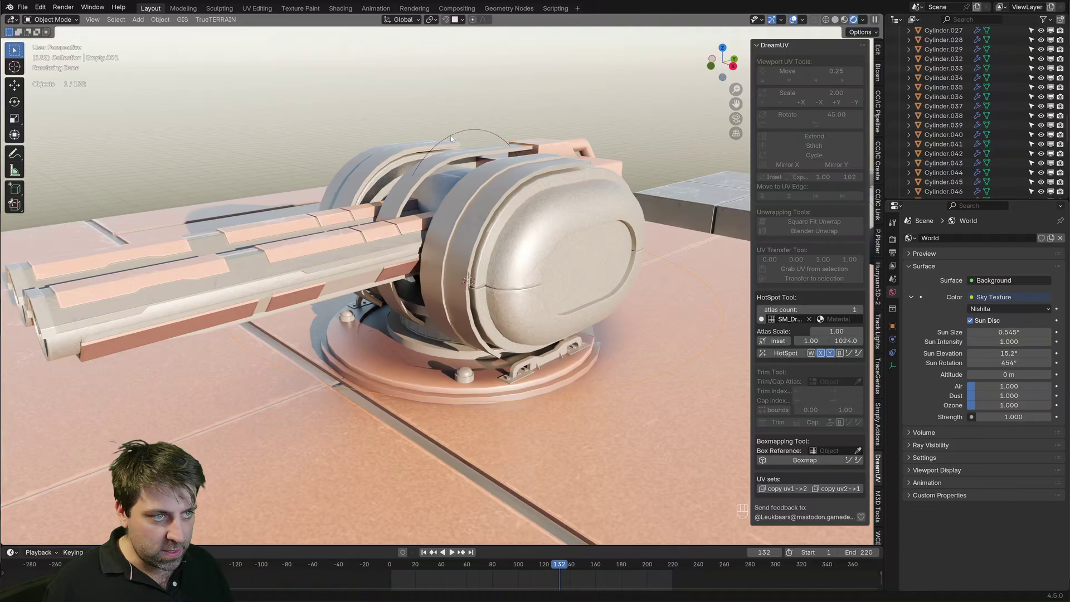
pyautogui.click(453, 137)
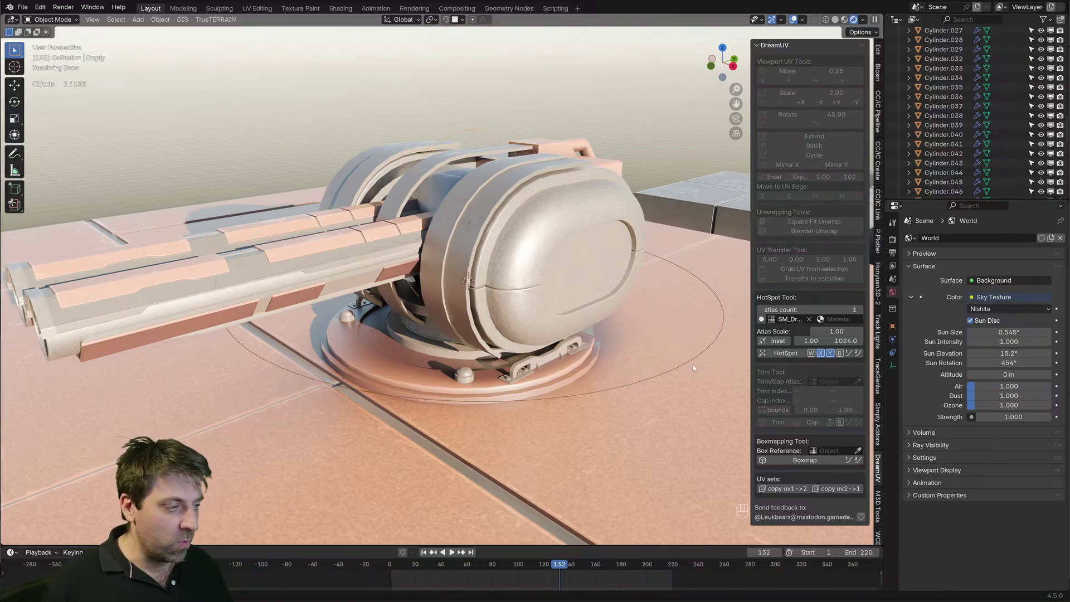
pyautogui.click(695, 362)
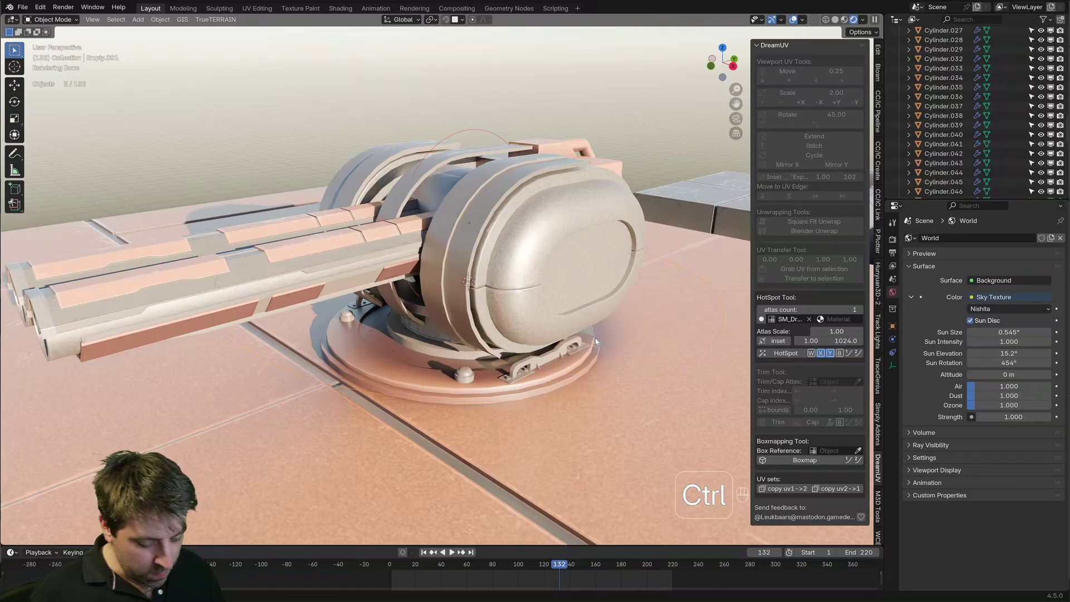
pyautogui.press('ctrl+p')
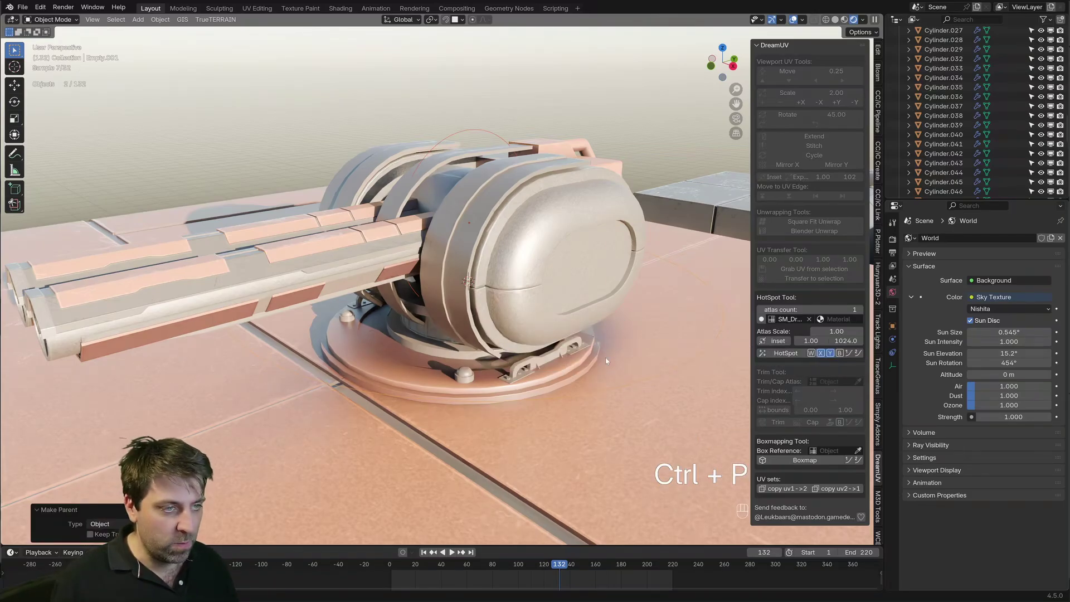
pyautogui.click(623, 390)
pyautogui.press('r')
pyautogui.press('z')
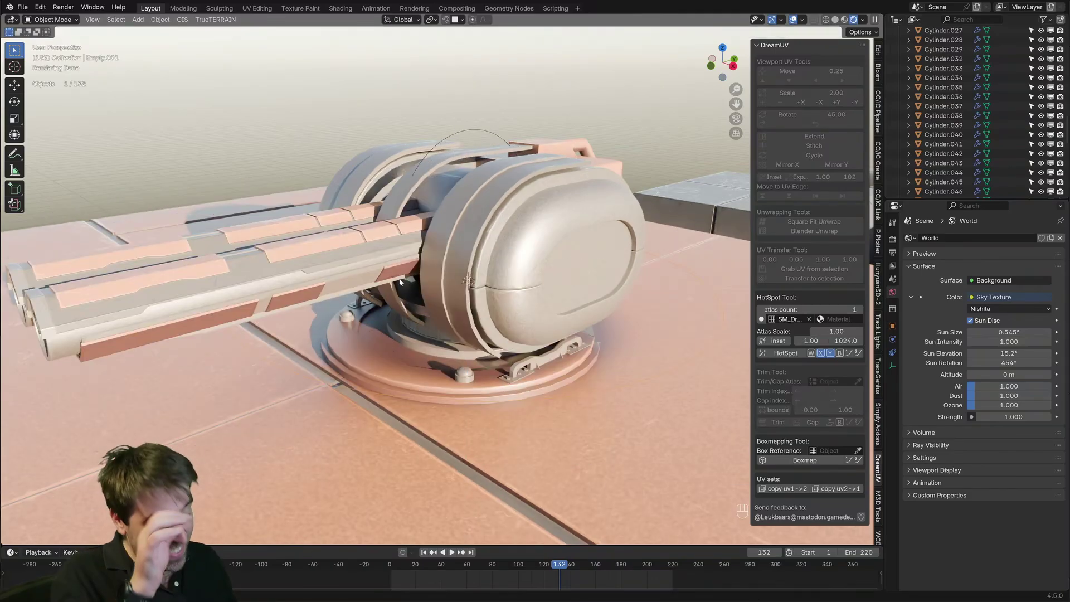
# Step: Inspect a turret panel's Mirror modifier and its mirror-object empty
pyautogui.click(360, 262)
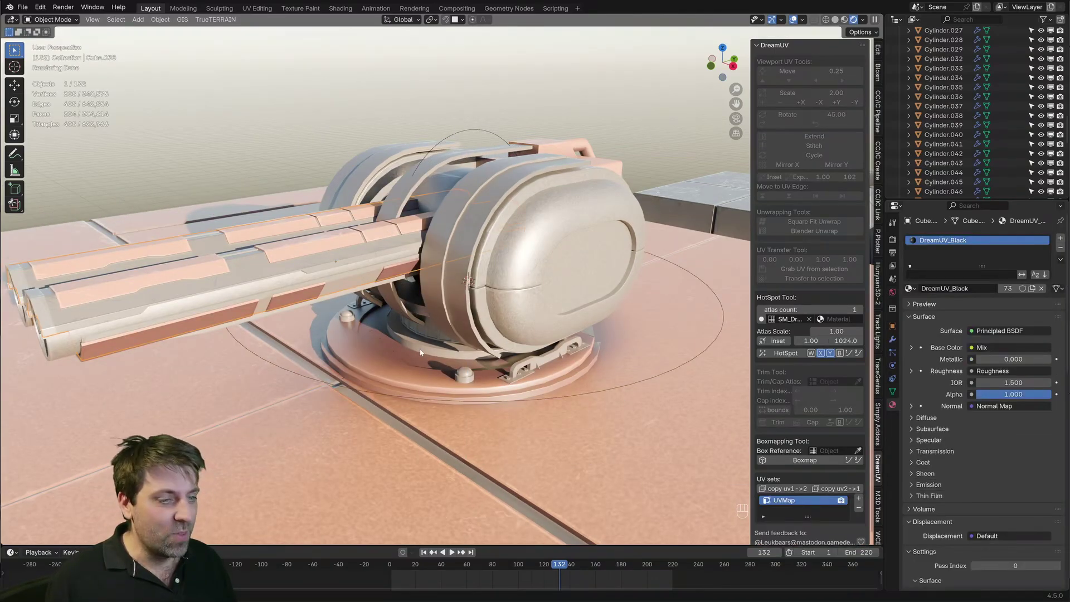
pyautogui.click(894, 340)
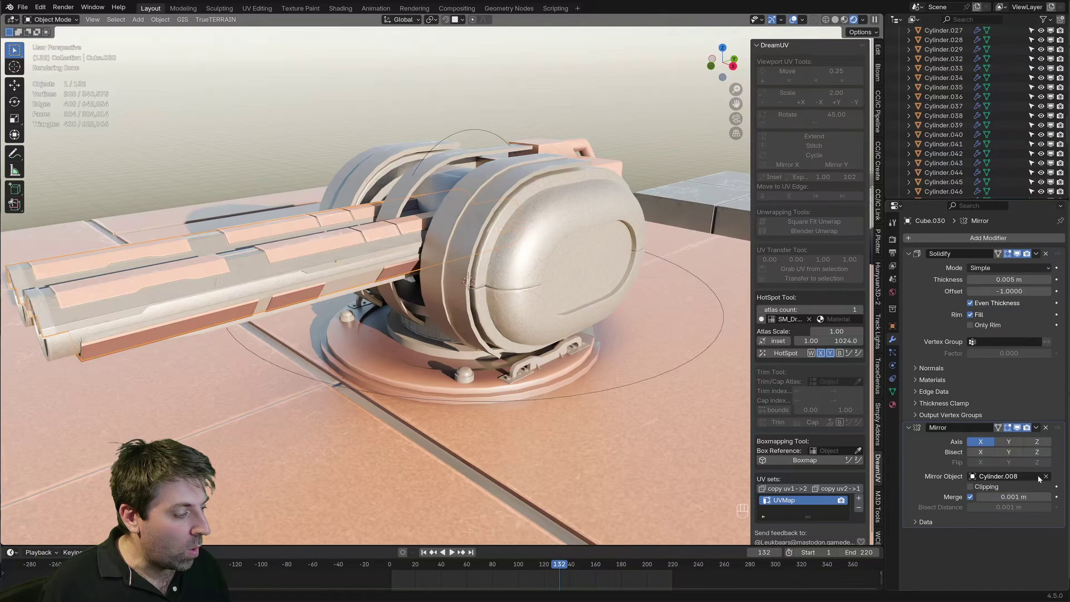
pyautogui.click(1047, 480)
pyautogui.click(1050, 480)
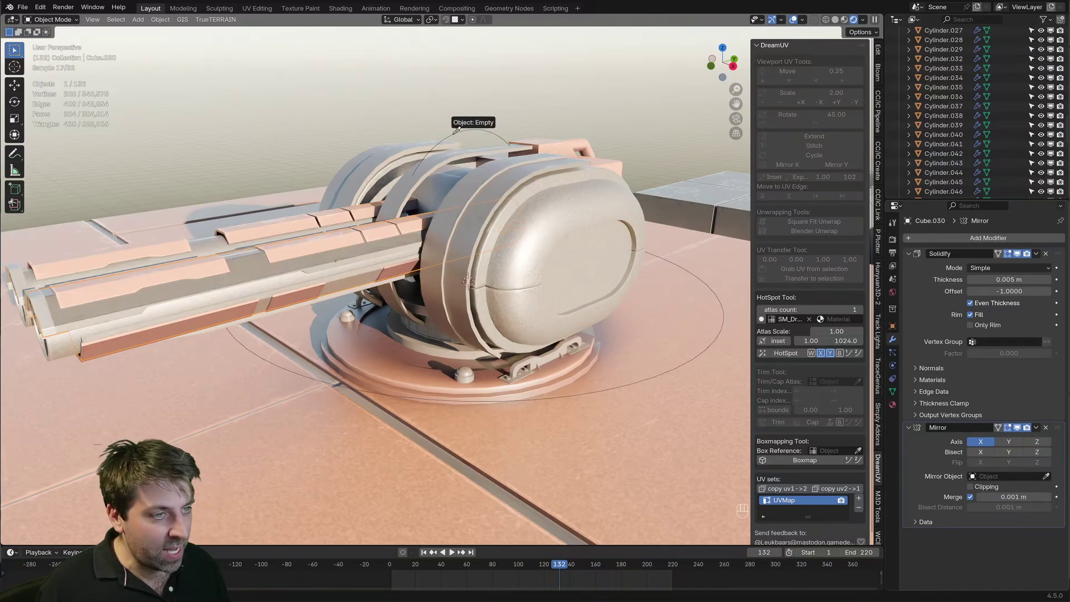
# Step: Clear the stray Mirror Object link on a barrel piece's modifier
pyautogui.click(1015, 443)
pyautogui.click(989, 444)
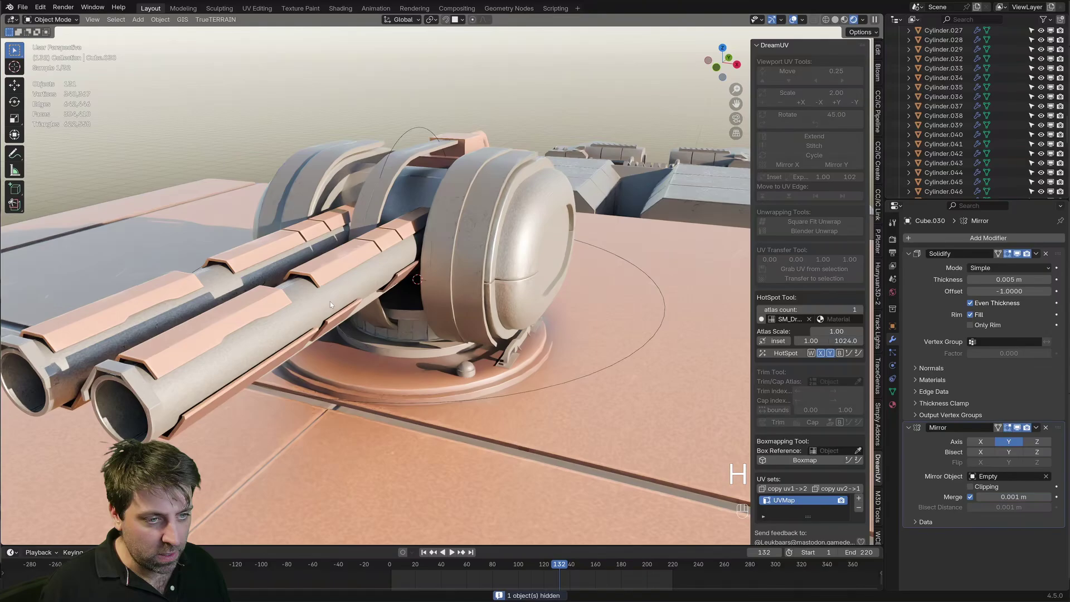
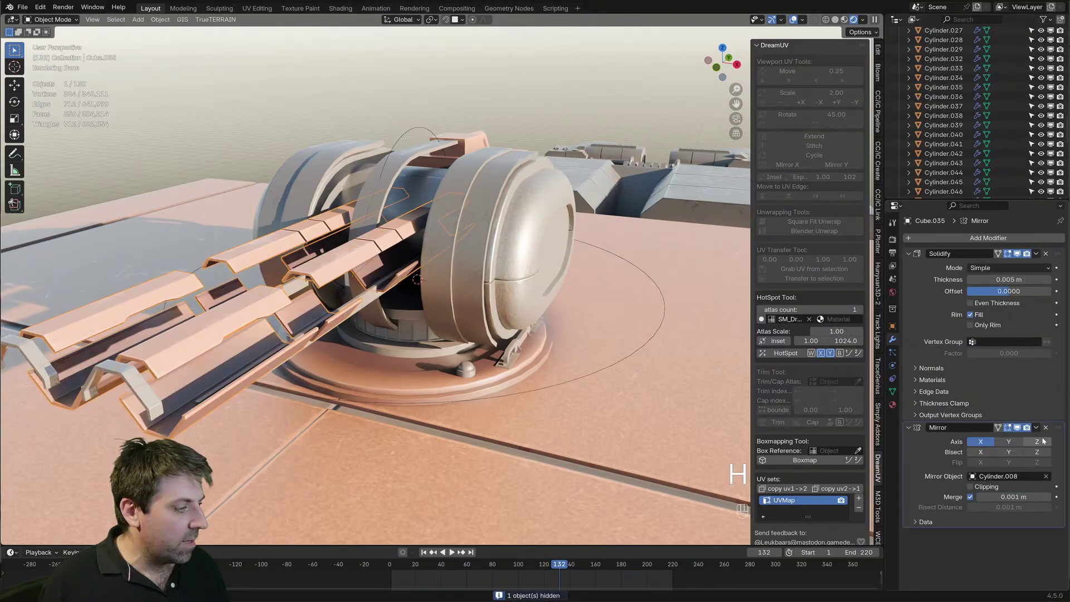
pyautogui.doubleClick(1049, 479)
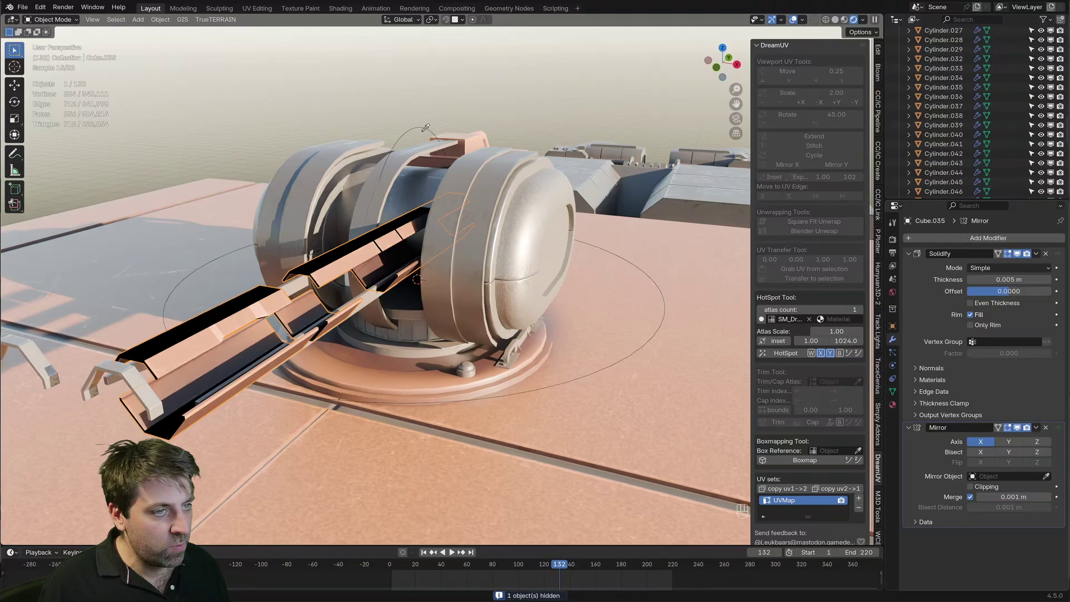
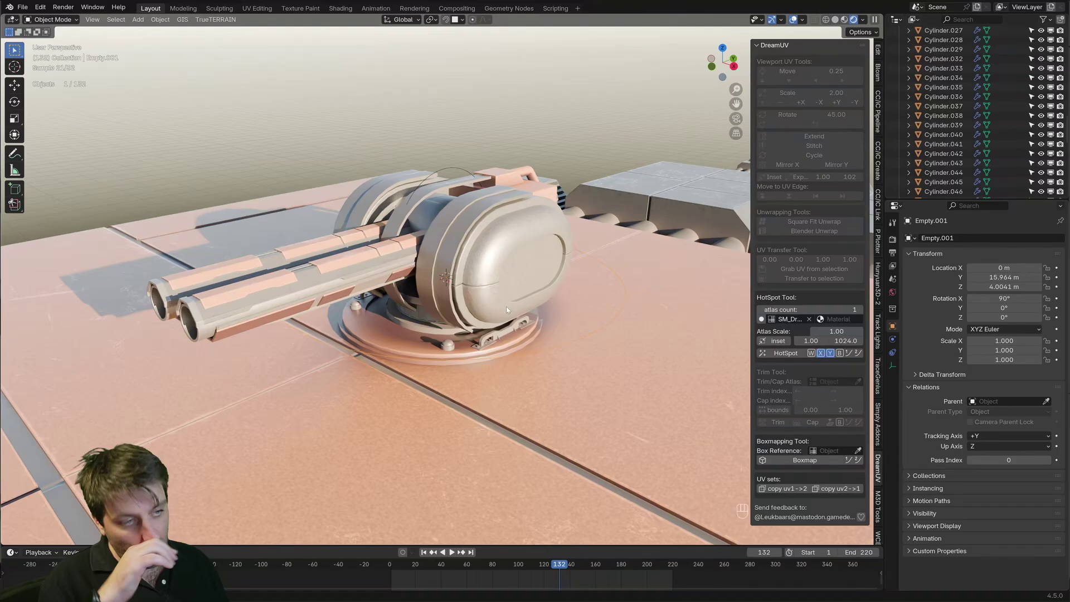
# Step: Select the turret head shell pieces, cancelling an accidental move
pyautogui.middleClick(519, 252)
pyautogui.click(497, 277)
pyautogui.moveTo(505, 284); pyautogui.dragTo(526, 289)
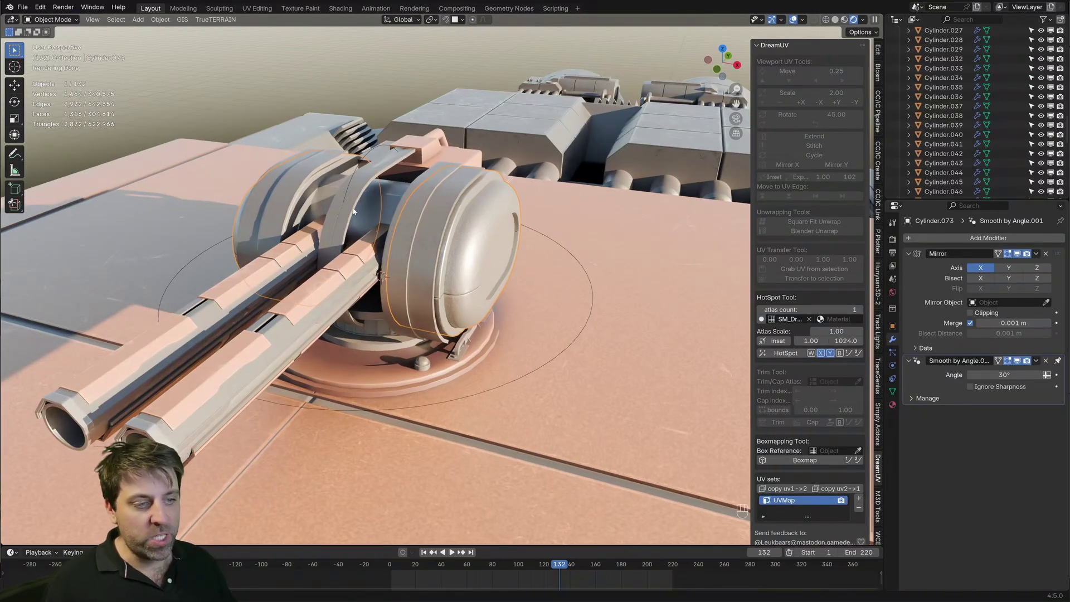
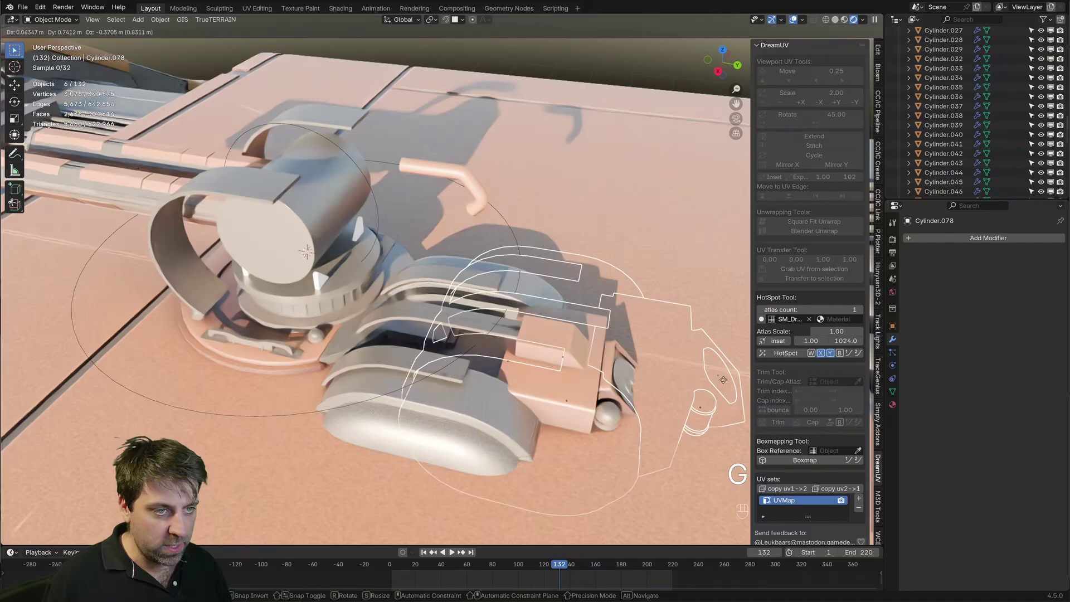
pyautogui.press('g')
pyautogui.click(436, 271)
pyautogui.moveTo(468, 275); pyautogui.dragTo(515, 258)
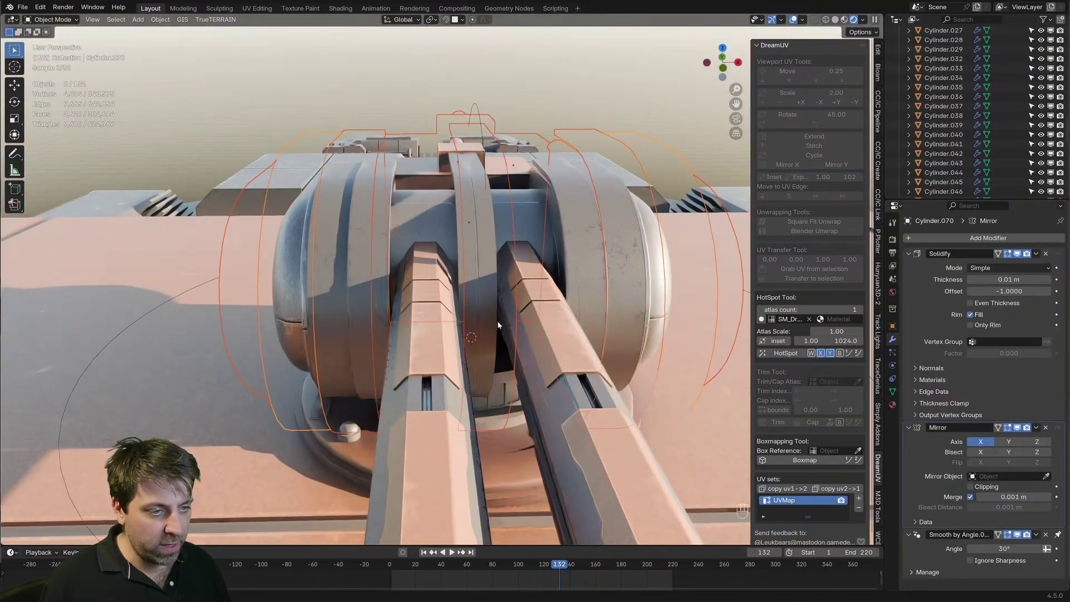
# Step: Add the remaining head pieces and twin barrels, then parent them to Empty.001
pyautogui.click(429, 221)
pyautogui.click(329, 211)
pyautogui.click(389, 233)
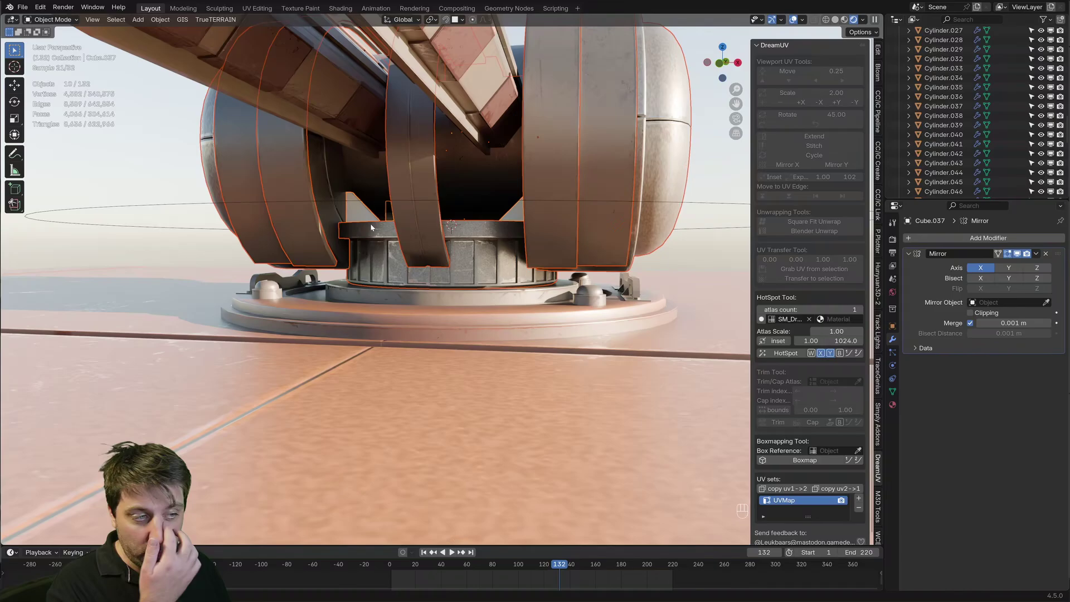
pyautogui.moveTo(657, 271); pyautogui.dragTo(610, 290)
pyautogui.press('ctrl+p')
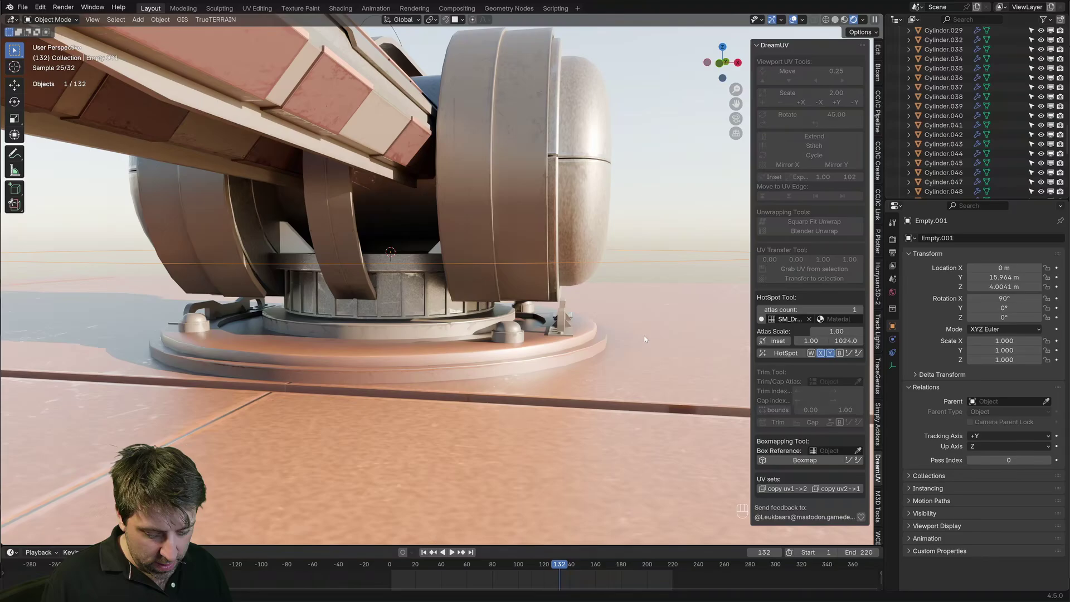
pyautogui.press('r')
pyautogui.press('z')
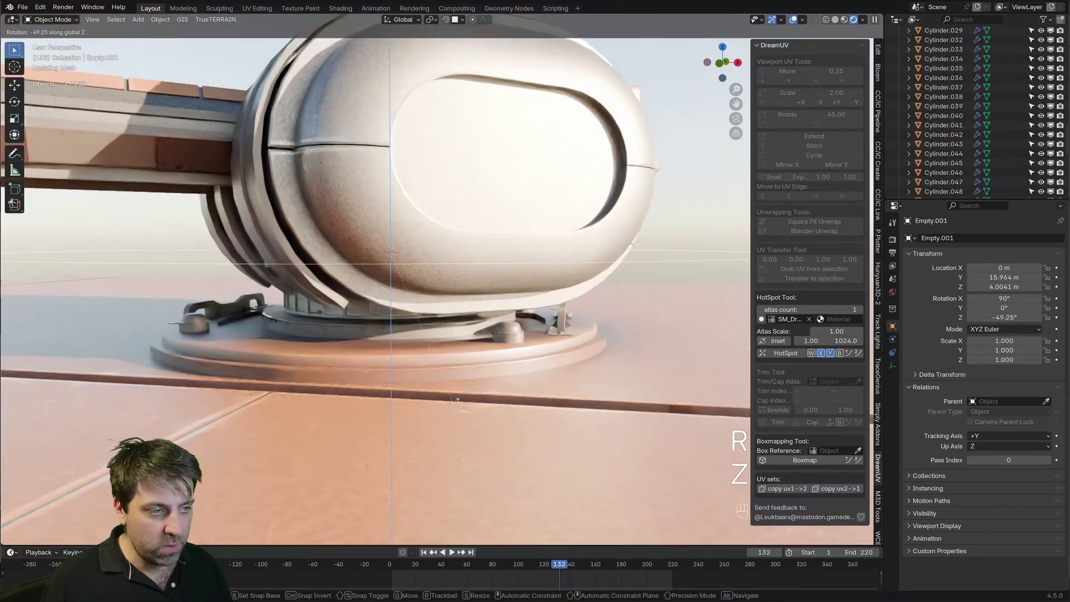
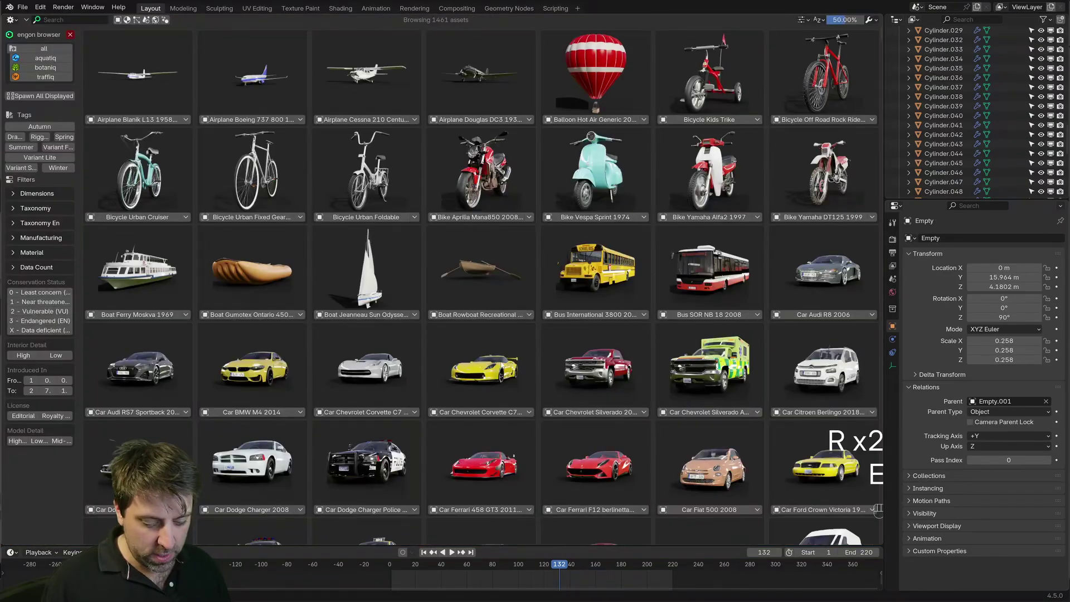
pyautogui.press('e')
pyautogui.press('r')
pyautogui.press('y')
pyautogui.press('ctrl+z')
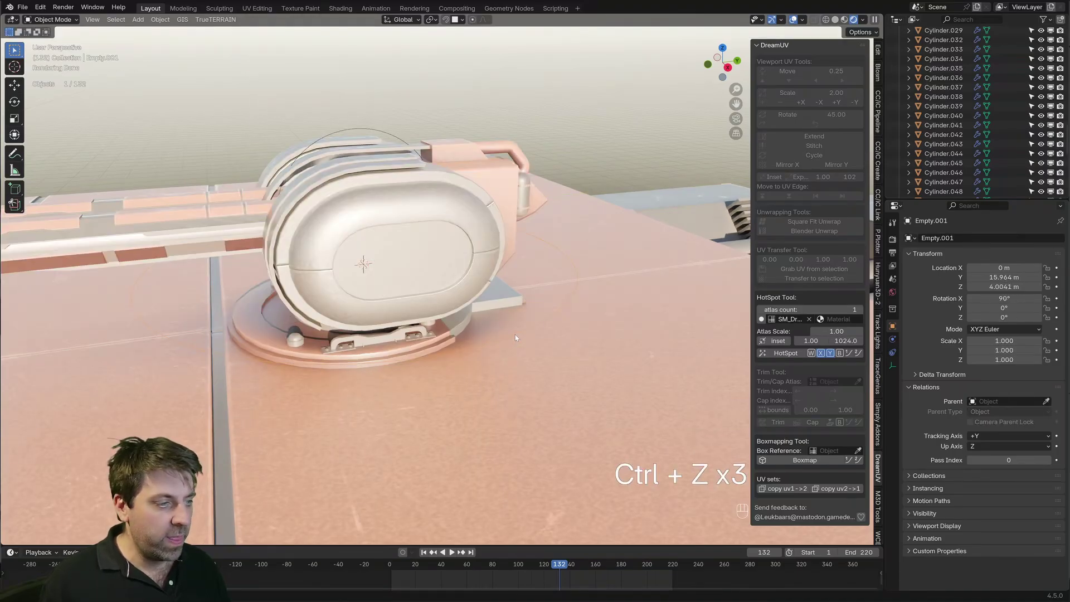
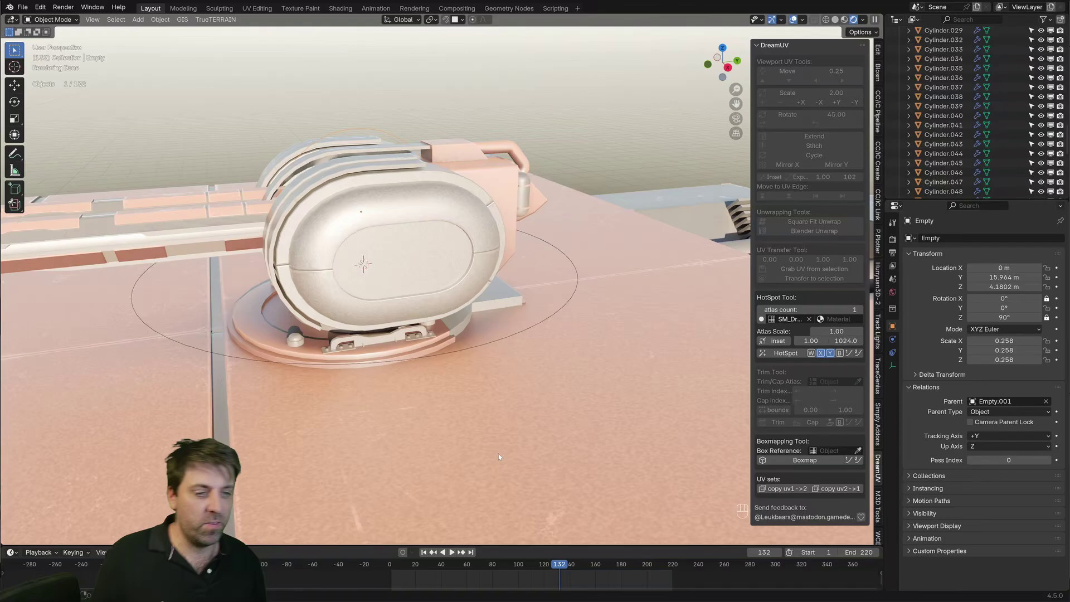
# Step: Pull the view back to frame the whole turret
pyautogui.moveTo(464, 347); pyautogui.dragTo(490, 352)
pyautogui.moveTo(508, 350); pyautogui.dragTo(533, 348)
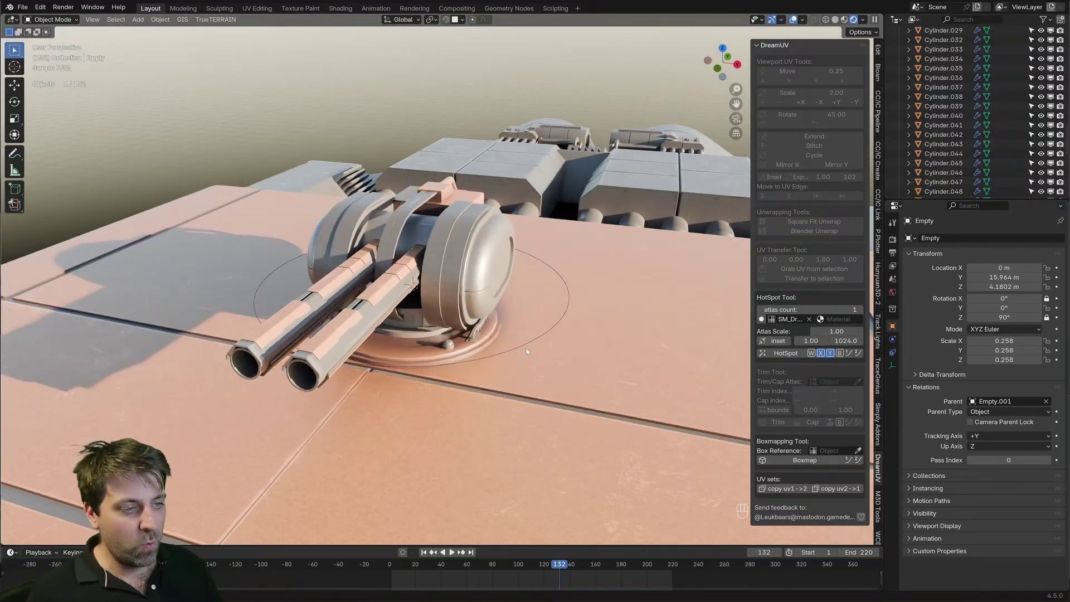
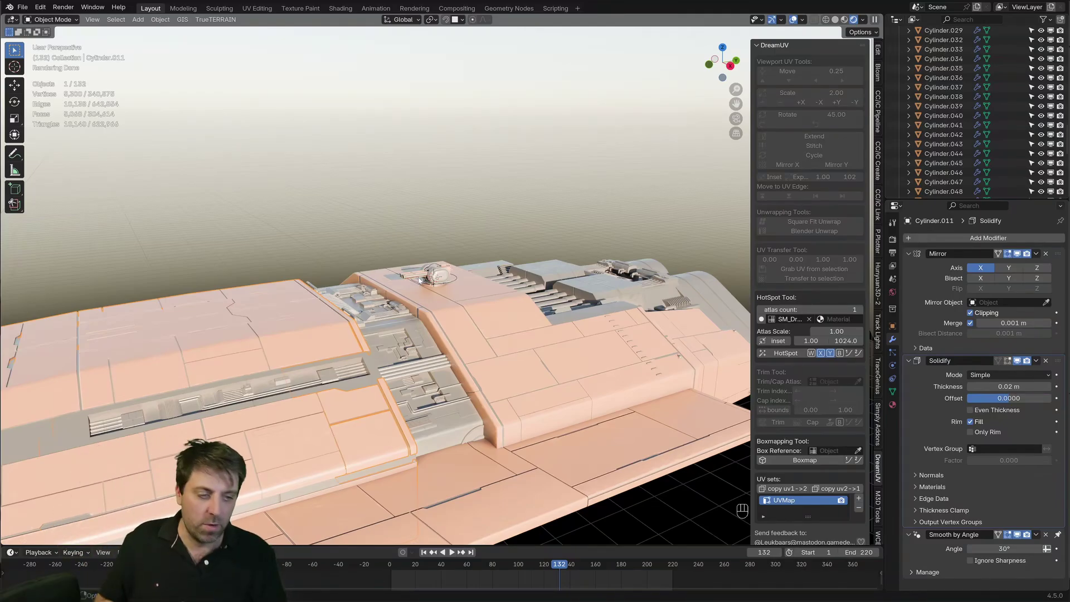
# Step: Orbit around to see the whole spaceship hull
pyautogui.middleClick(493, 242)
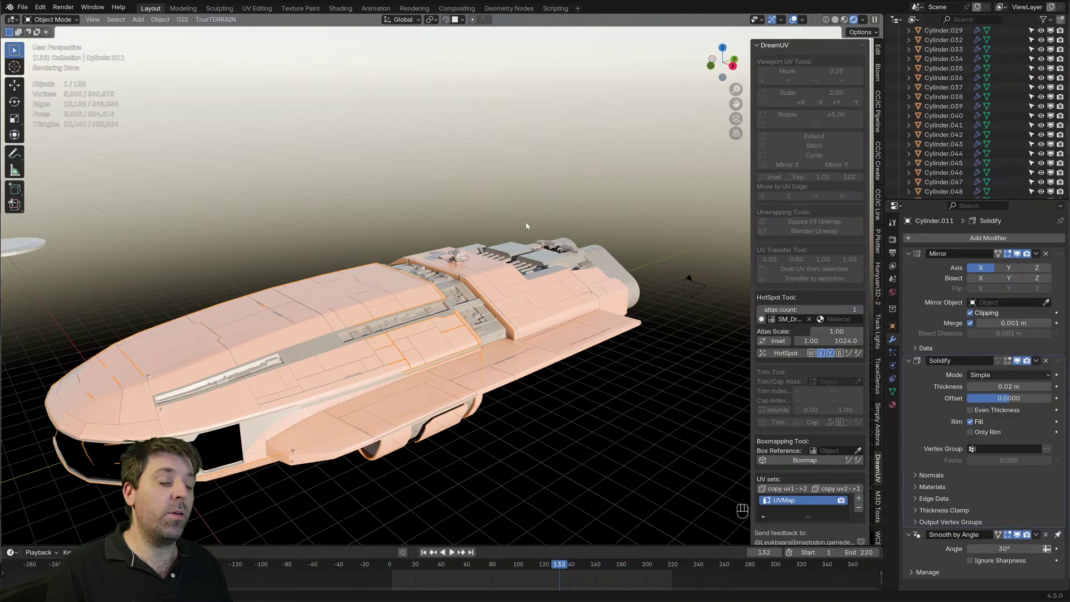